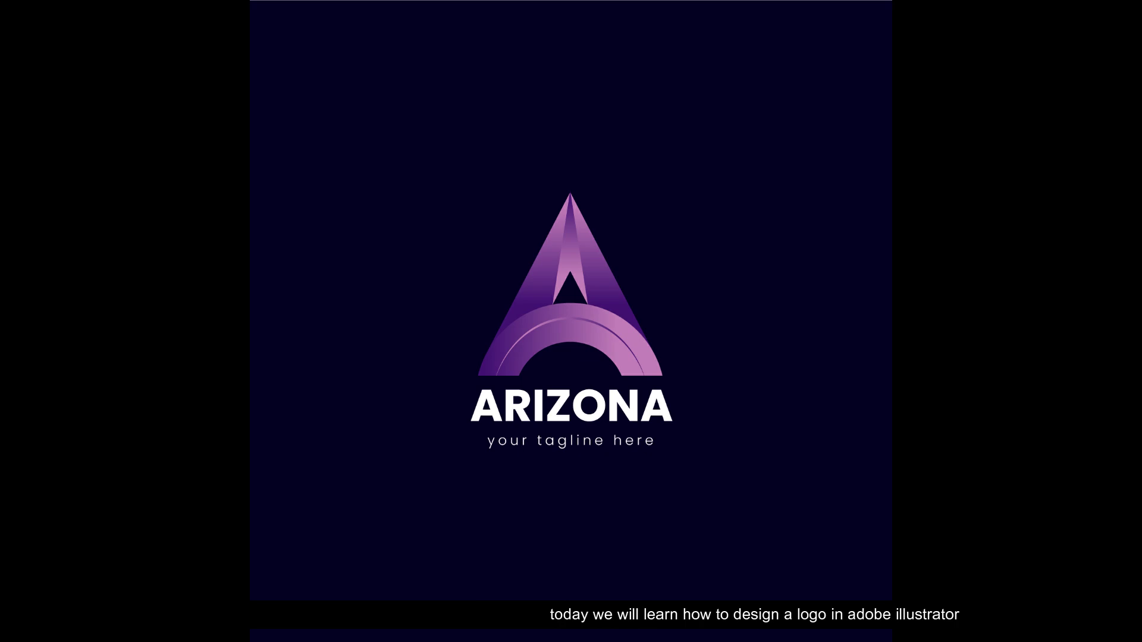
Step: Bring up the New Document dialog with the 100 × 100 mm RGB preset
{"action": "key", "text": "ctrl+n"}
Step: Name the document 'Arizona Logo Design' and create the blank 100 × 100 mm artboard
{"action": "left_click", "coordinate": [757, 152]}
{"action": "key", "text": "ctrl+a"}
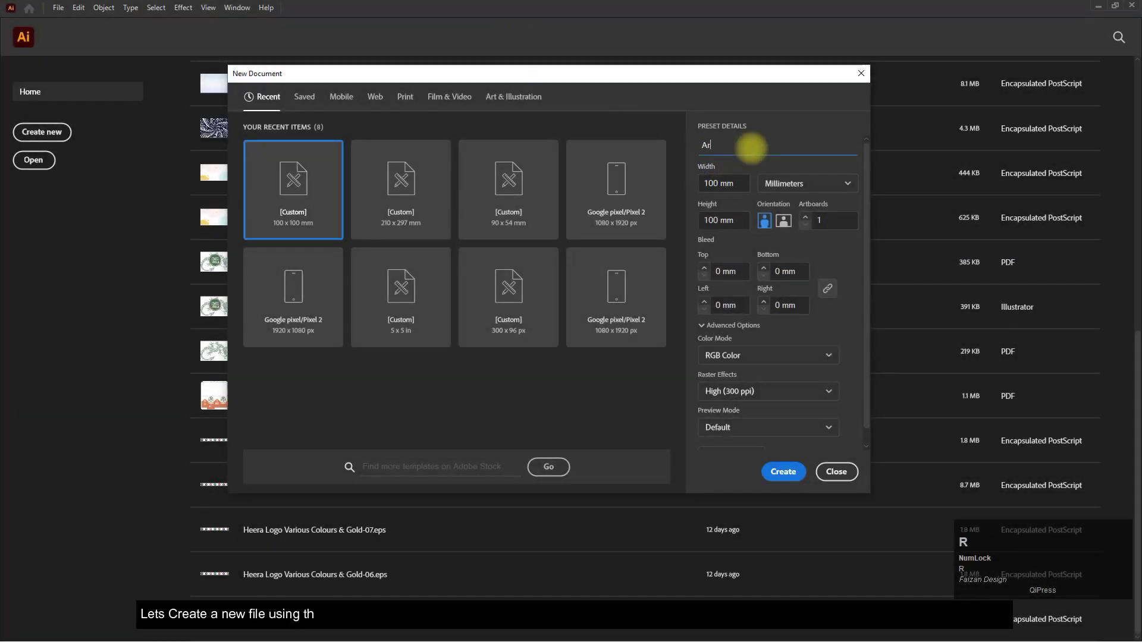
{"action": "type", "text": "ri"}
{"action": "type", "text": "zona"}
{"action": "key", "text": "space"}
{"action": "type", "text": "oo"}
{"action": "key", "text": "BackSpace"}
{"action": "key", "text": "space"}
{"action": "type", "text": "esign"}
{"action": "key", "text": "Return"}
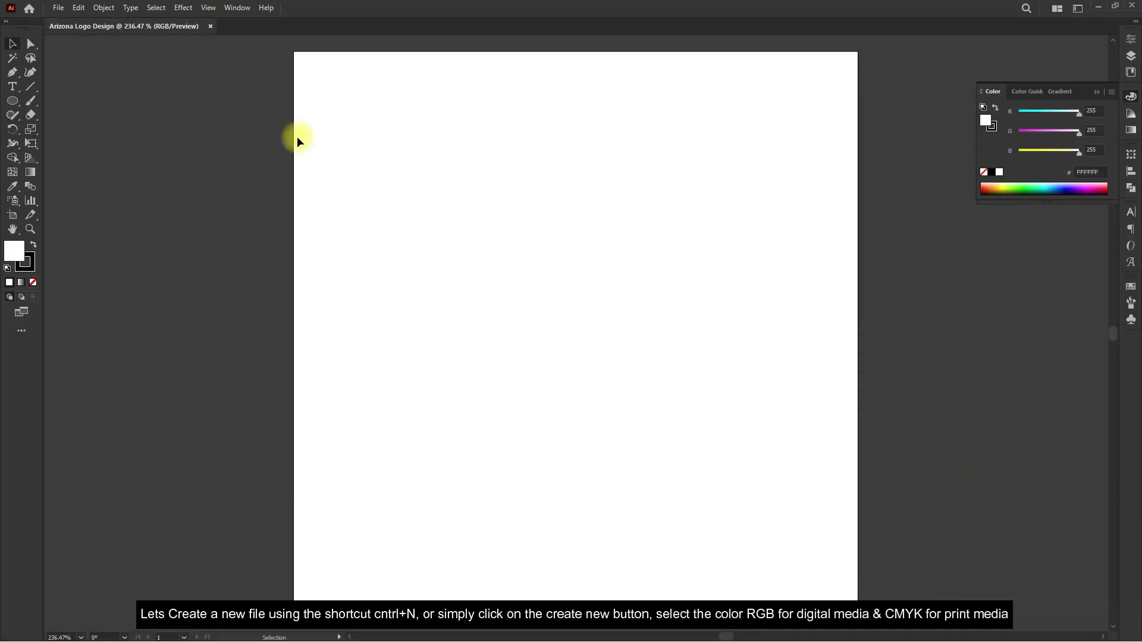
Step: Draw a rectangle over the whole artboard and fill it dark navy #090033
{"action": "left_click_drag", "start_coordinate": [11, 97], "coordinate": [781, 272]}
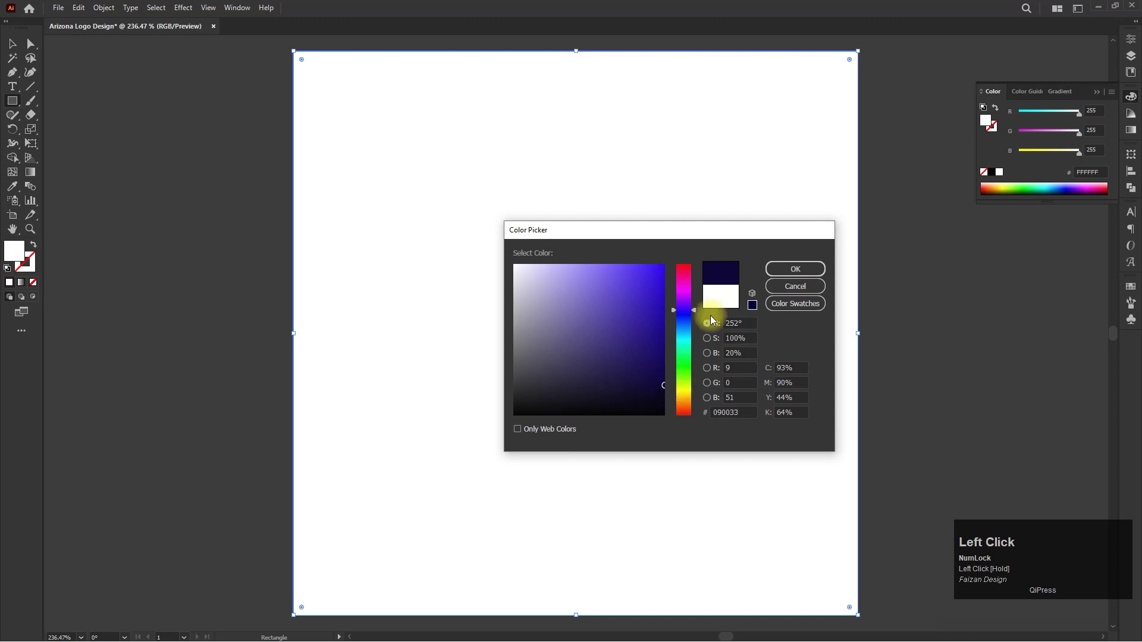
{"action": "key", "text": "space"}
{"action": "left_click", "coordinate": [526, 205]}
{"action": "key", "text": "space"}
Step: Draw a lavender (#8F86CE) circle at the centre of the navy artboard
{"action": "left_click_drag", "start_coordinate": [13, 101], "coordinate": [487, 339]}
{"action": "scroll", "scroll_direction": "up", "scroll_amount": 3}
{"action": "key", "text": "space"}
{"action": "left_click_drag", "start_coordinate": [470, 310], "coordinate": [20, 252]}
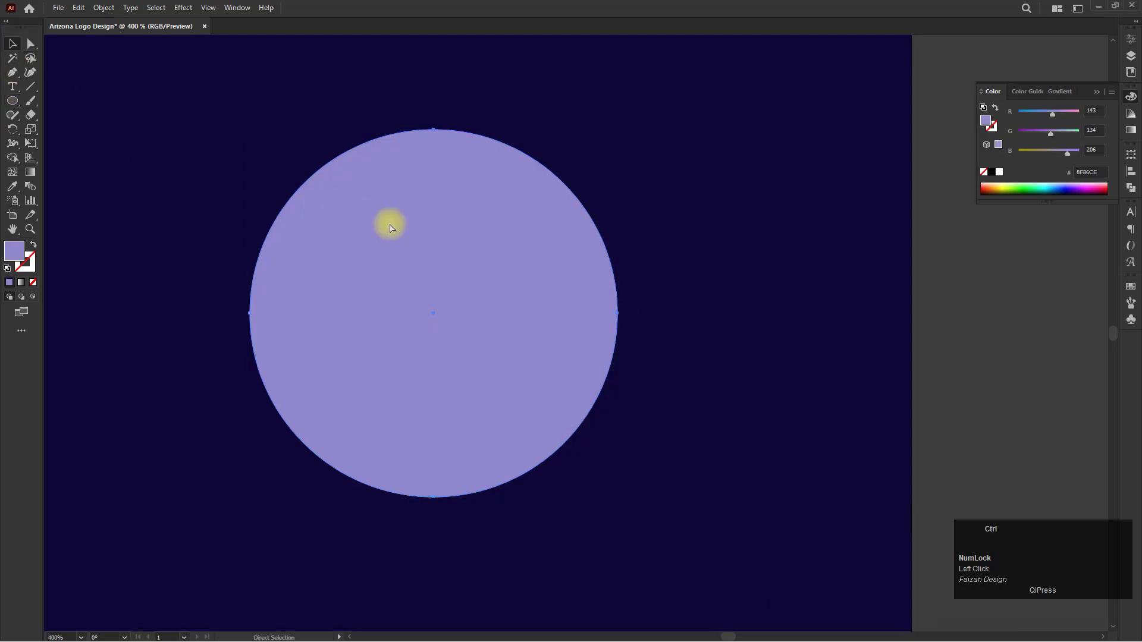
Step: Paste a copy of the circle in front, shrink it about the same centre and fill it darker purple
{"action": "key", "text": "ctrl+c"}
{"action": "key", "text": "ctrl+f"}
{"action": "left_click_drag", "start_coordinate": [258, 135], "coordinate": [21, 252]}
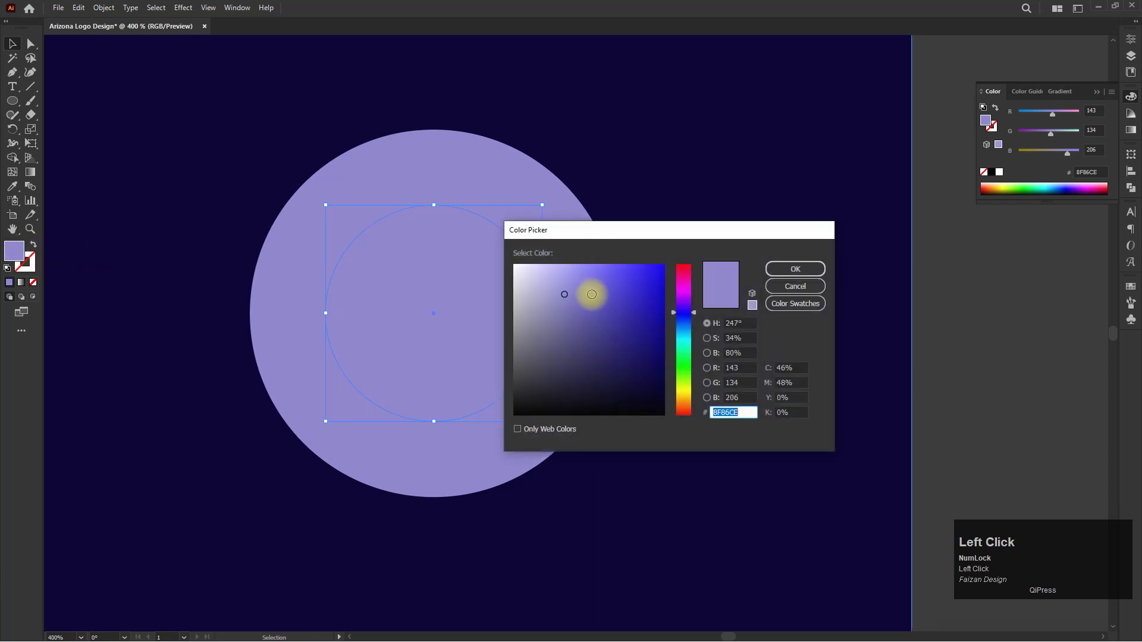
{"action": "key", "text": "space"}
{"action": "left_click", "coordinate": [324, 124]}
{"action": "key", "text": "space"}
{"action": "scroll", "scroll_direction": "down", "scroll_amount": 3}
{"action": "left_click", "coordinate": [837, 262]}
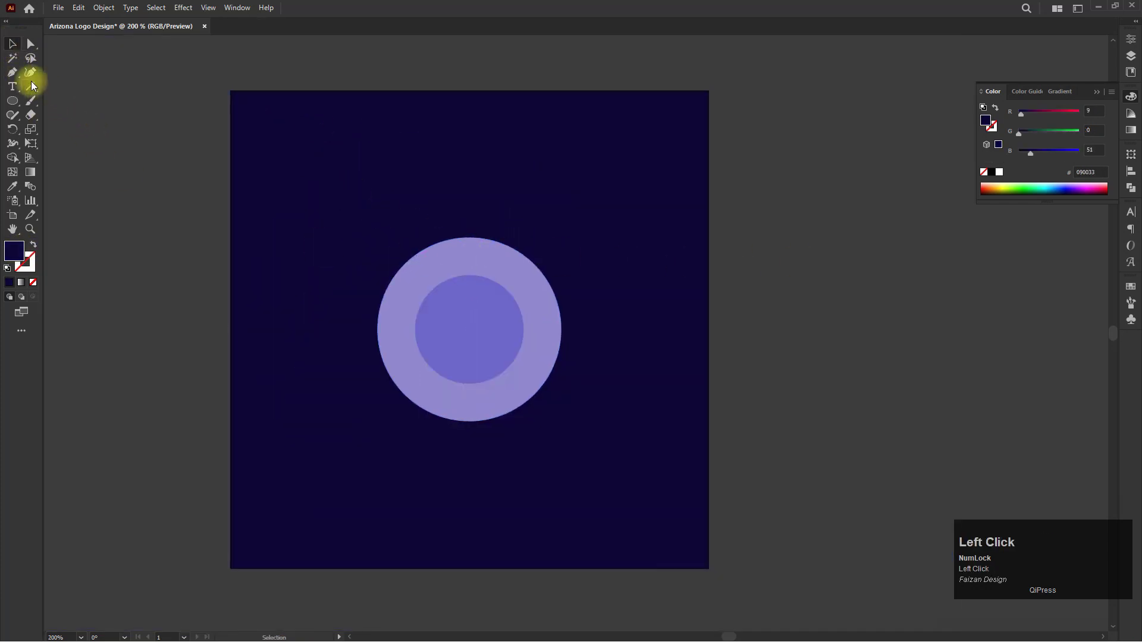
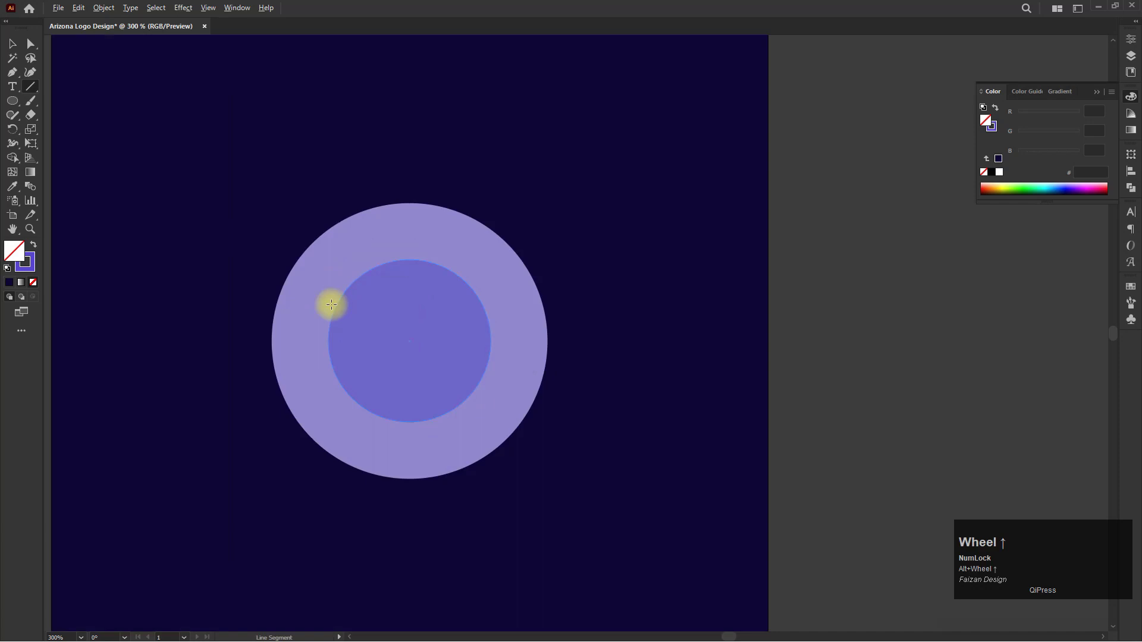
Step: Cut the circles along a horizontal line with Shape Builder, leaving a lavender half-ring arch
{"action": "left_click_drag", "start_coordinate": [207, 314], "coordinate": [166, 262]}
{"action": "left_click", "coordinate": [165, 261]}
{"action": "left_click", "coordinate": [16, 160]}
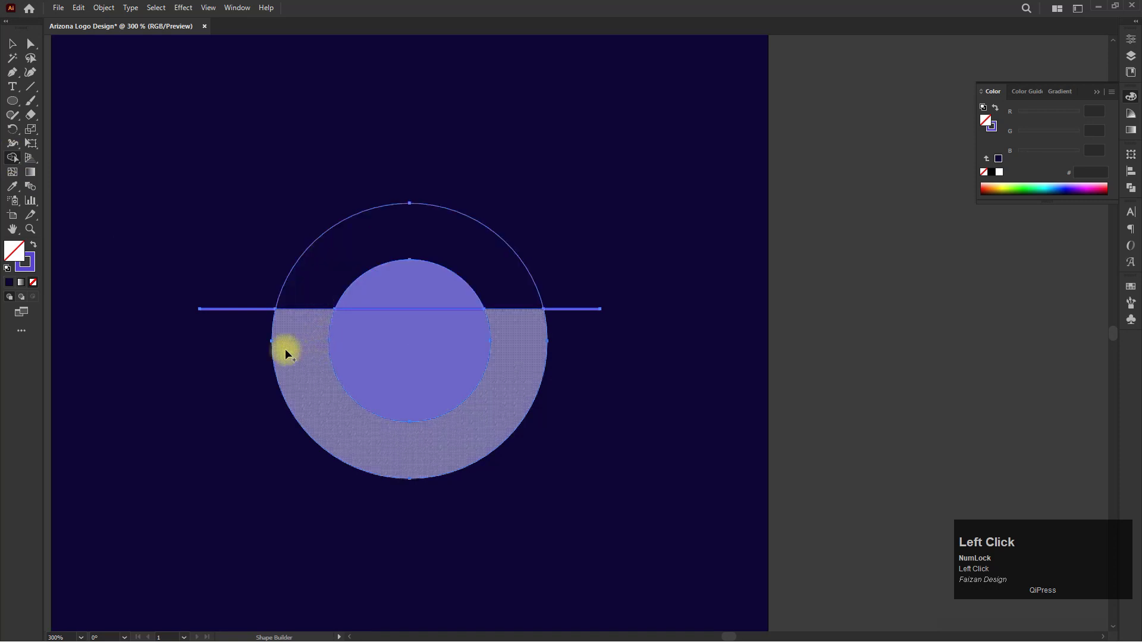
{"action": "left_click", "coordinate": [251, 308]}
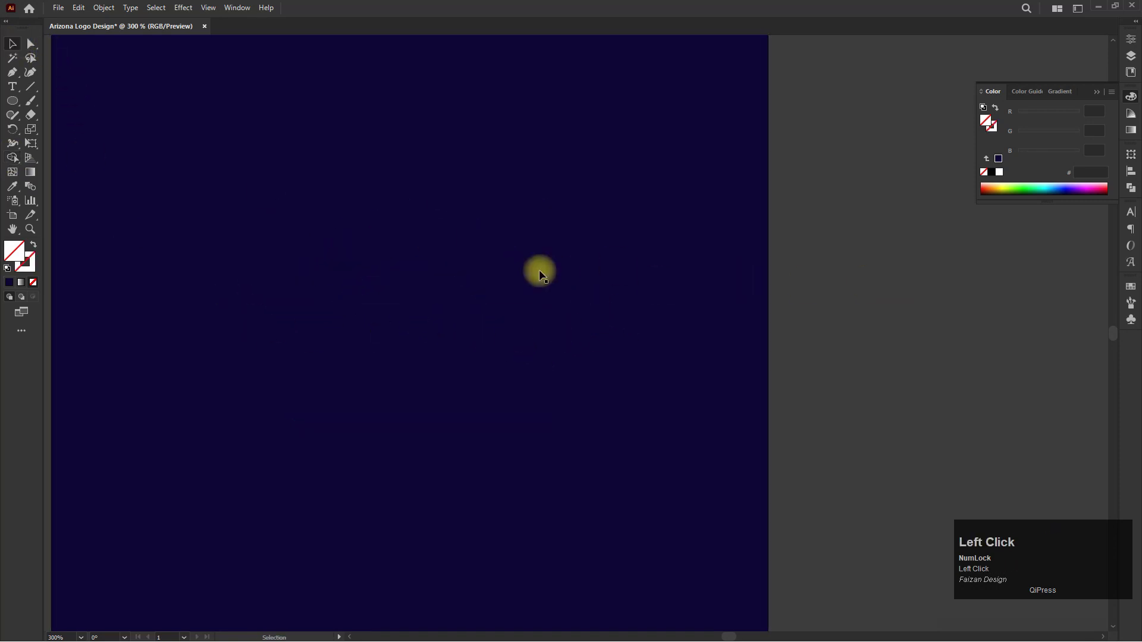
{"action": "left_click", "coordinate": [408, 150]}
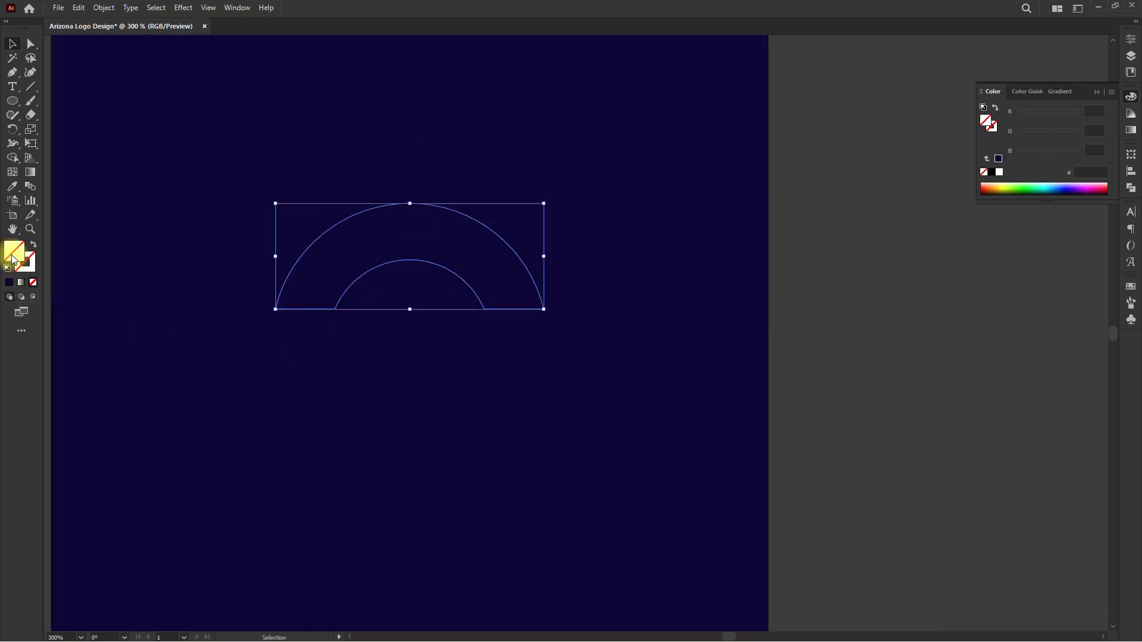
{"action": "left_click", "coordinate": [14, 254]}
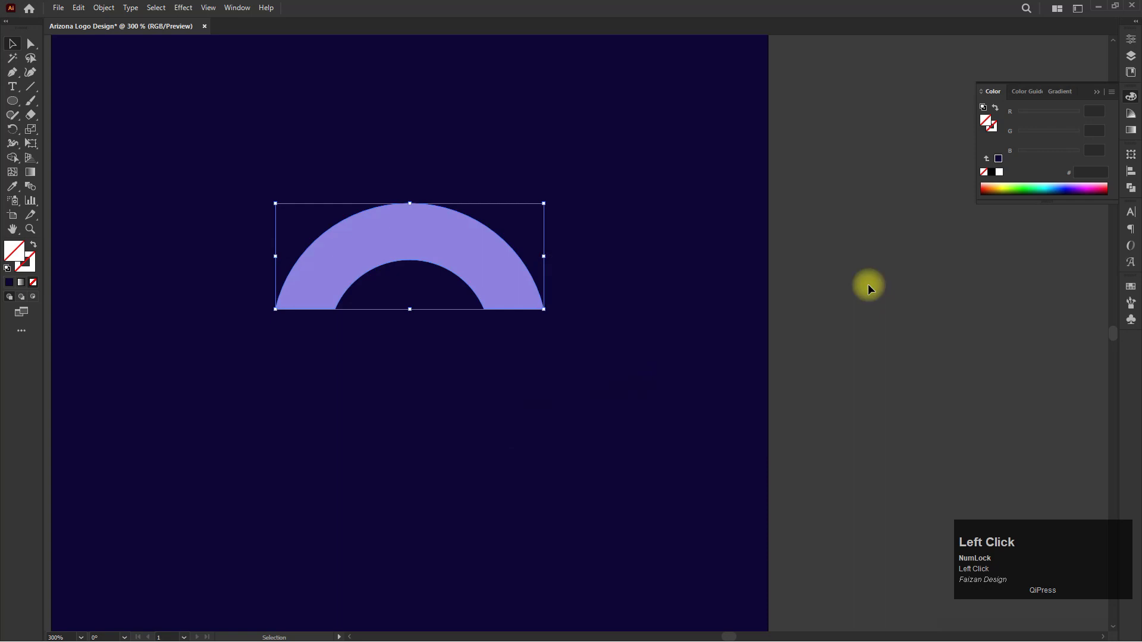
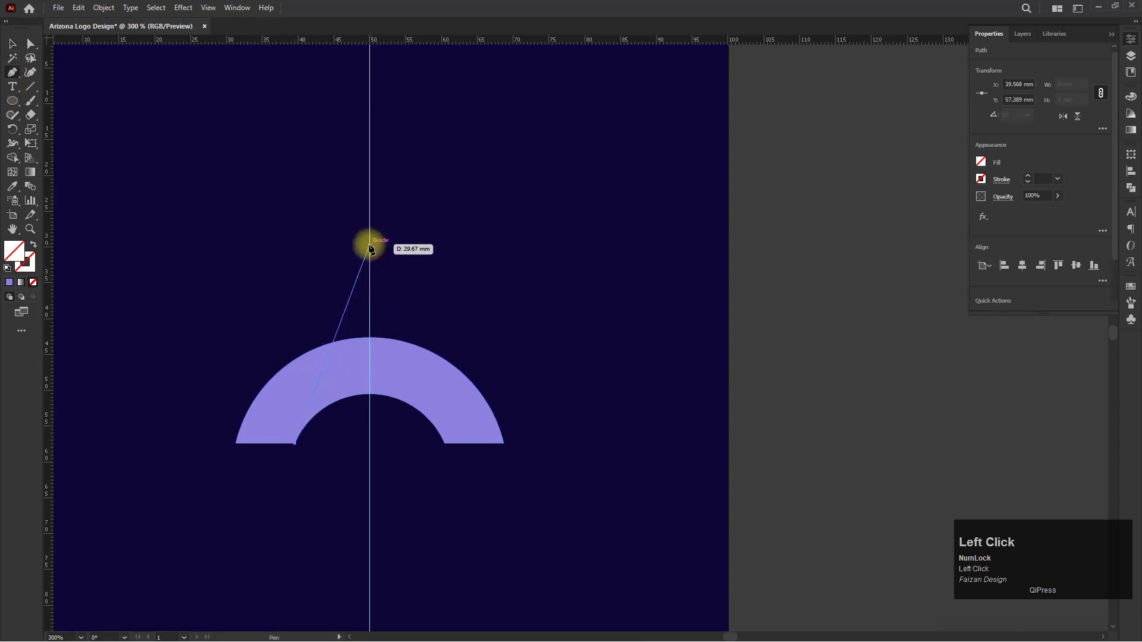
Step: Draw the slanted lavender lines from the arch and stretch the outer one up to the centre guide
{"action": "left_click", "coordinate": [375, 249]}
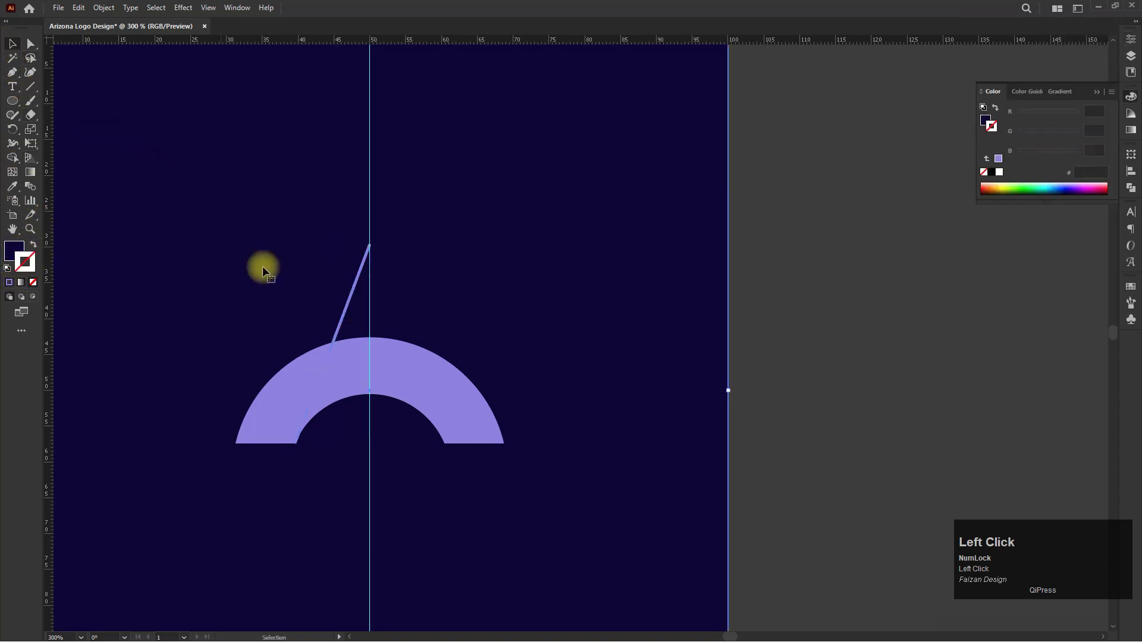
{"action": "scroll", "scroll_direction": "up", "scroll_amount": 3}
{"action": "left_click", "coordinate": [351, 323]}
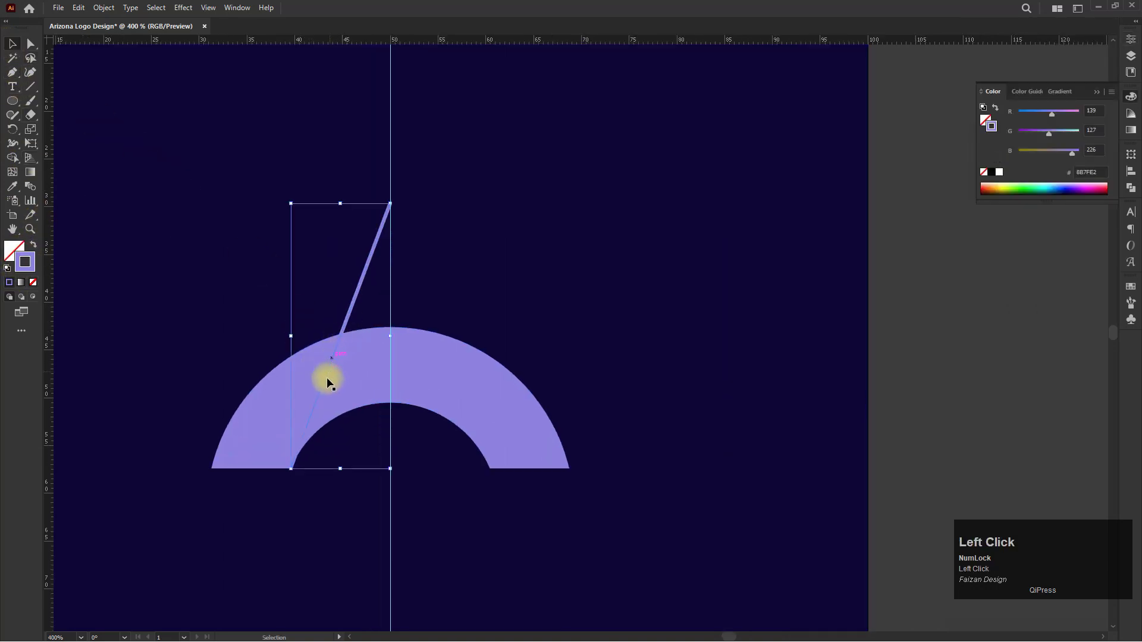
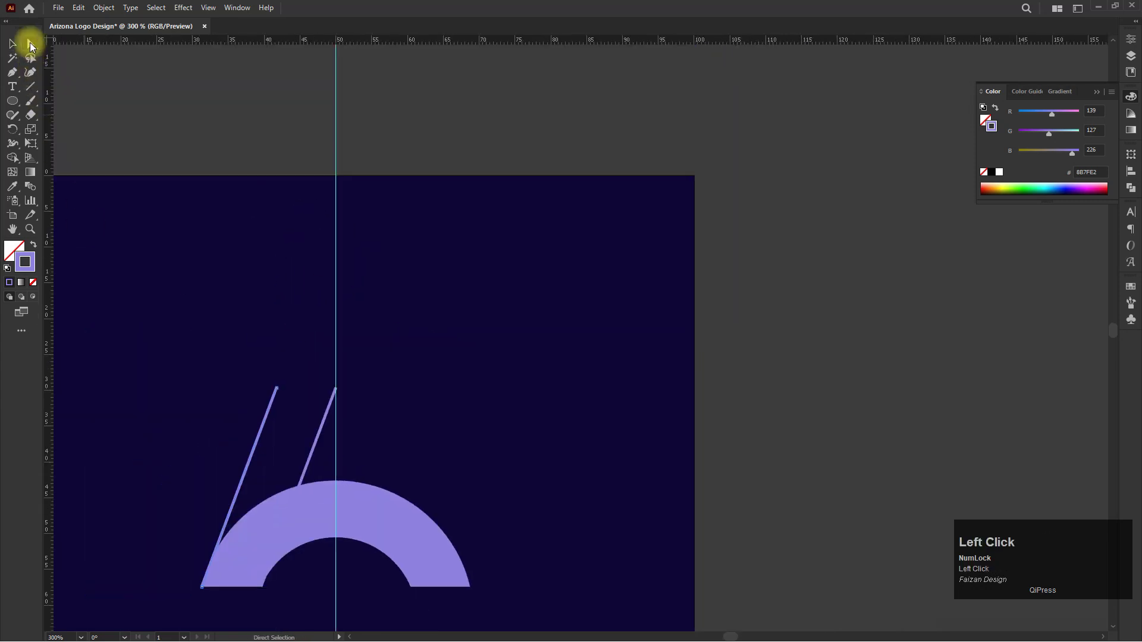
{"action": "left_click_drag", "start_coordinate": [318, 321], "coordinate": [342, 239]}
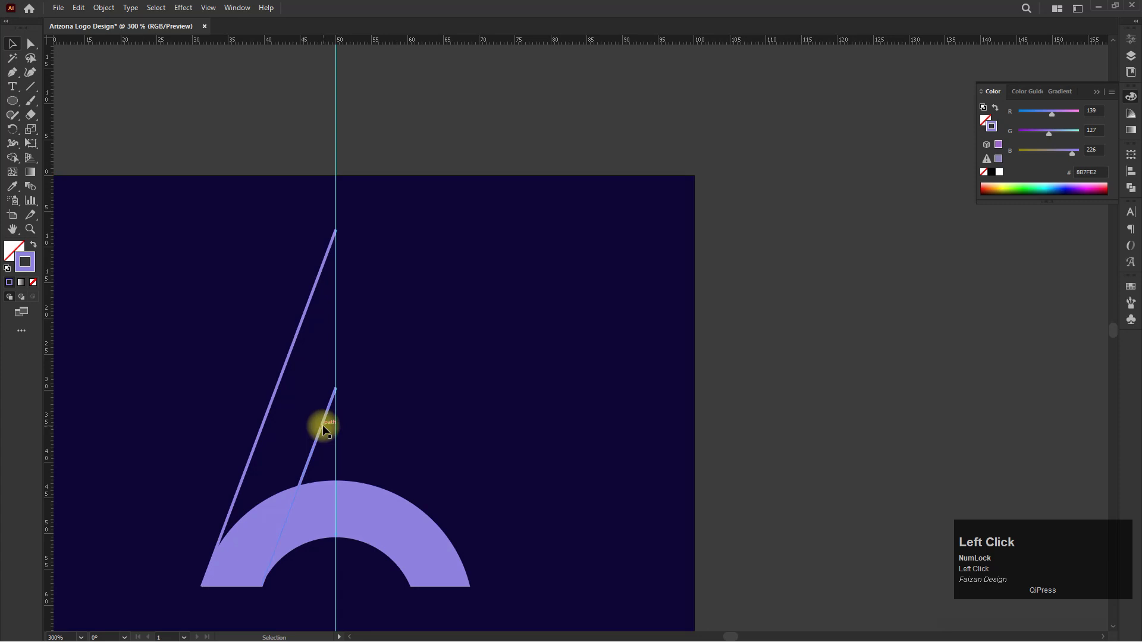
Step: Select both slanted lines and bring up the Transform > Reflect options to mirror them
{"action": "left_click", "coordinate": [288, 368]}
{"action": "right_click", "coordinate": [289, 371]}
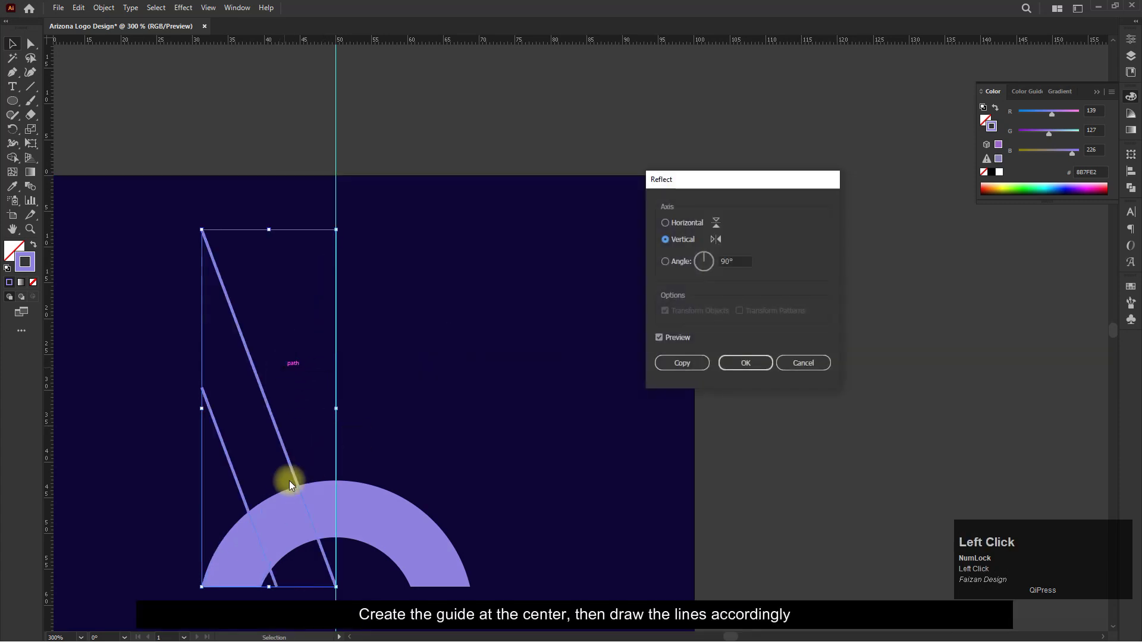
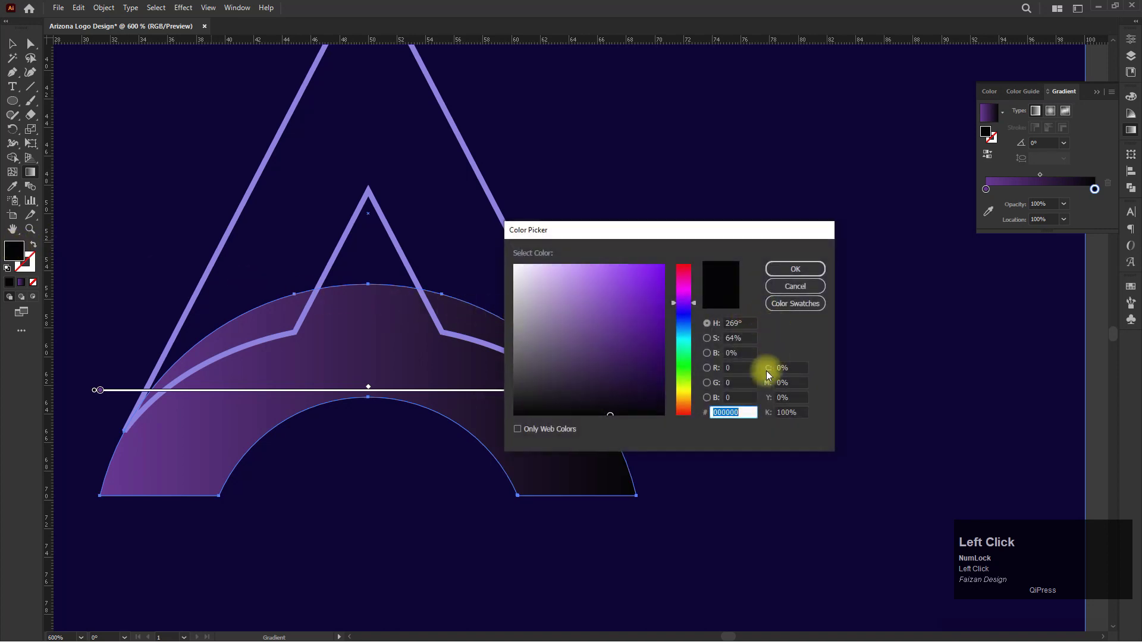
Step: Set the arch's gradient stop colours to deep purple and soft pink
{"action": "key", "text": "Tab"}
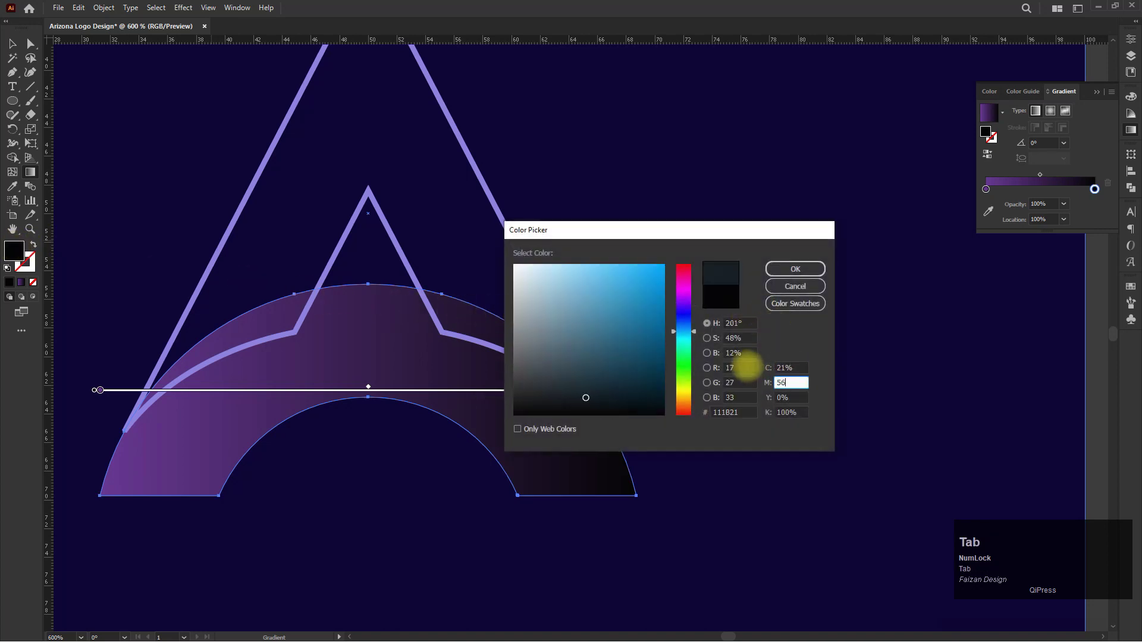
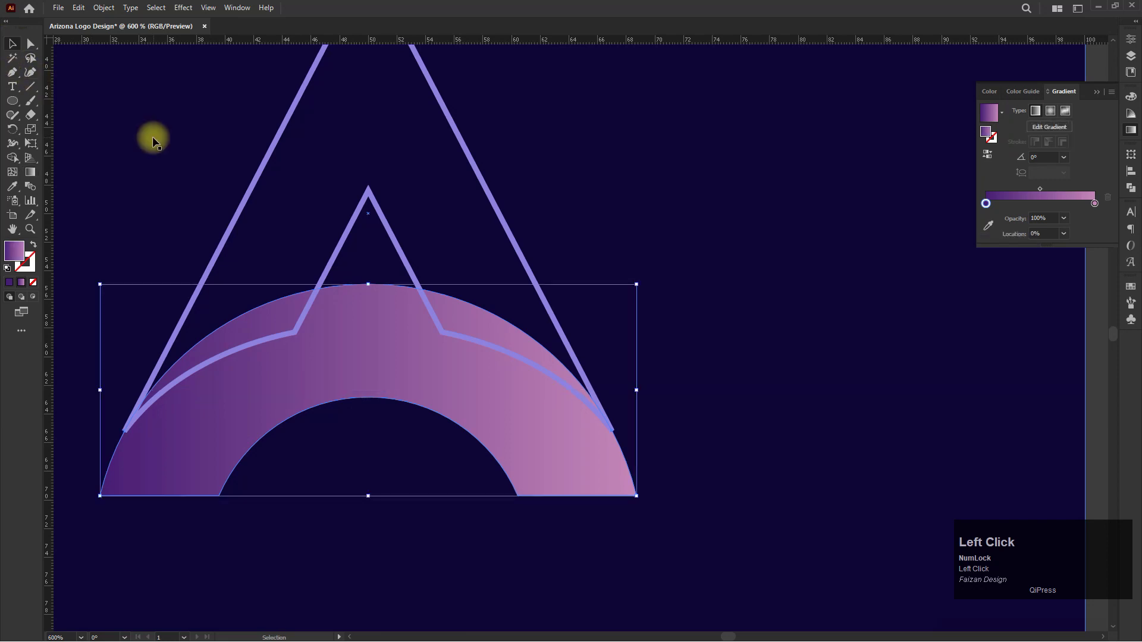
{"action": "key", "text": "space"}
Step: Bring the triangular A shape to the front and select it for the vertical gradient
{"action": "left_click", "coordinate": [165, 159]}
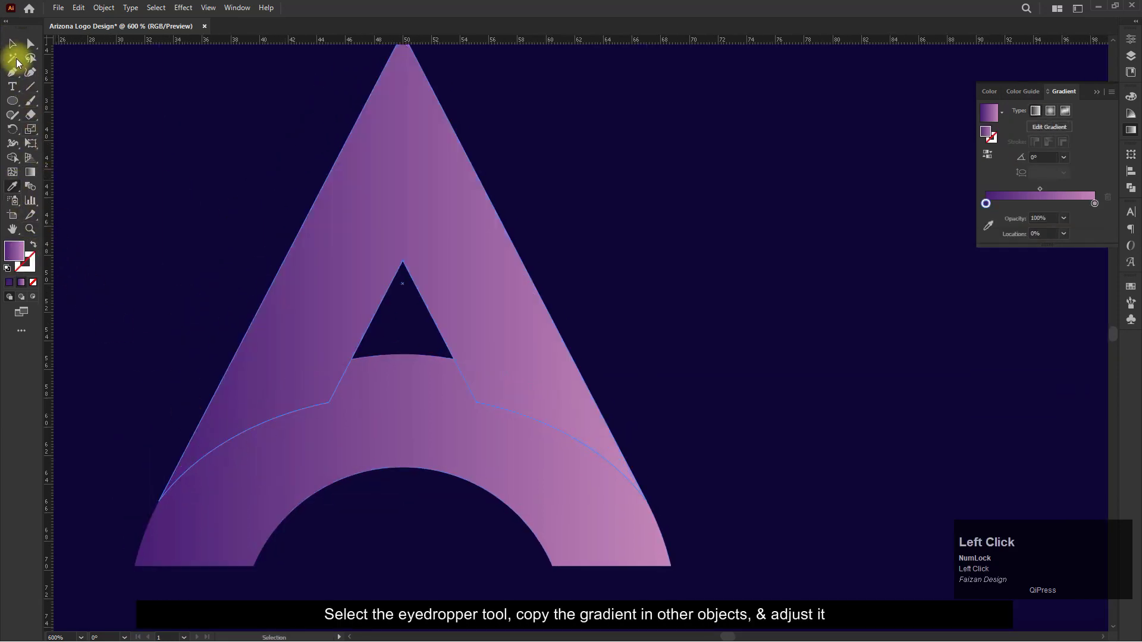
{"action": "key", "text": "ctrl+shift+]"}
{"action": "left_click", "coordinate": [192, 275]}
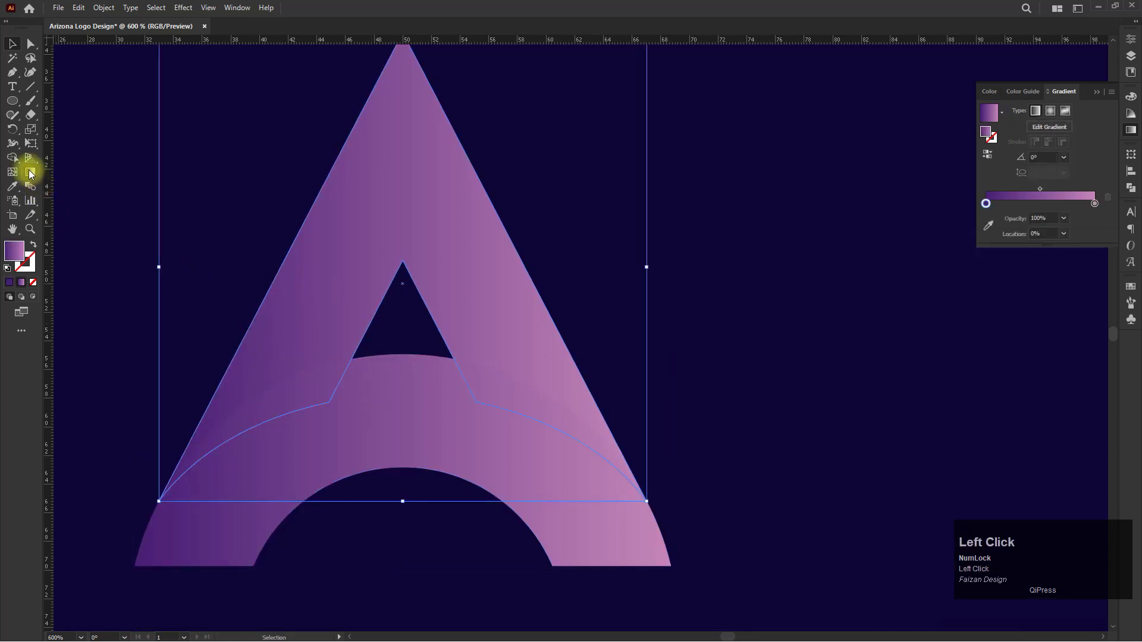
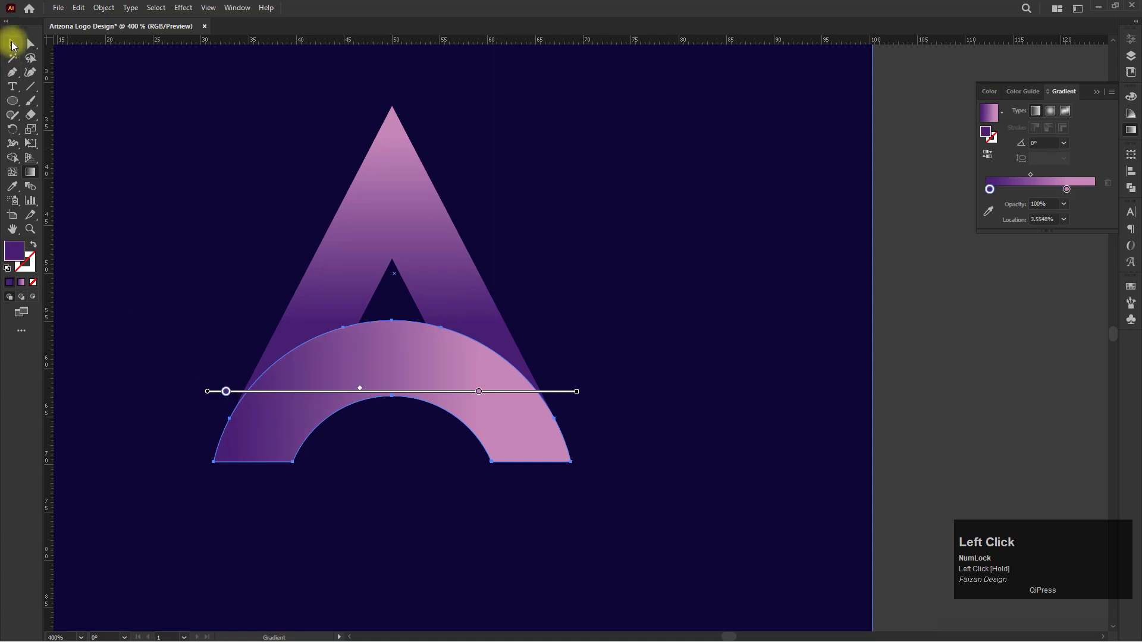
Step: Paste a solid purple copy of the arch in front and scale it down slightly
{"action": "key", "text": "ctrl+c"}
{"action": "key", "text": "ctrl+f"}
{"action": "left_click", "coordinate": [13, 289]}
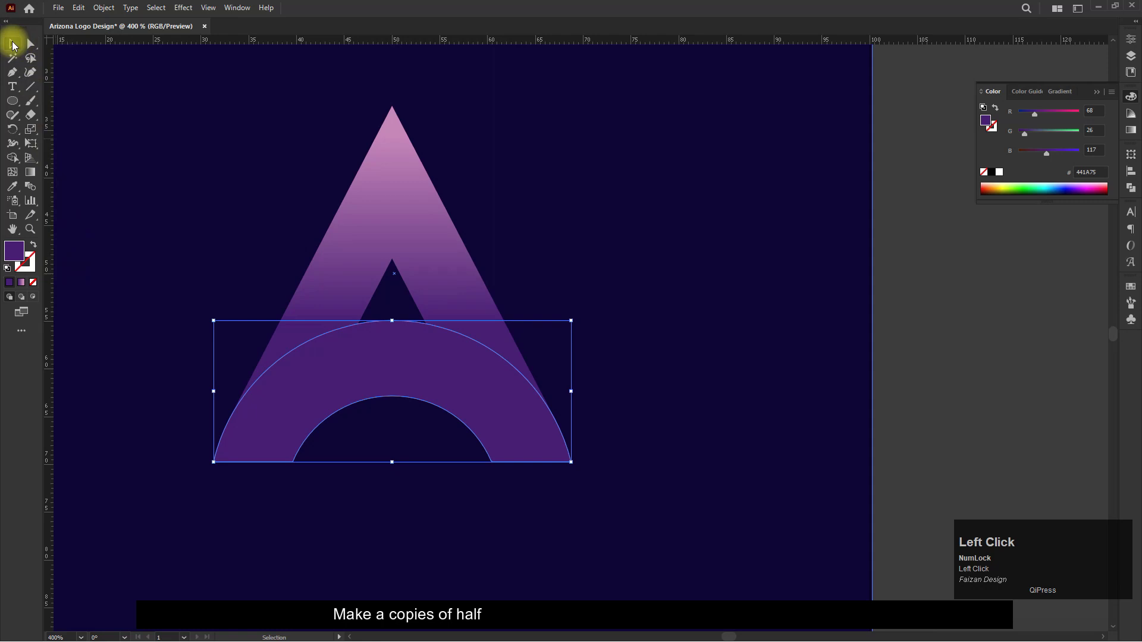
{"action": "scroll", "scroll_direction": "up", "scroll_amount": 3}
{"action": "left_click_drag", "start_coordinate": [385, 367], "coordinate": [194, 484]}
Step: Fit the copy just inside the arch curve and give the stripe the arch's gradient
{"action": "scroll", "scroll_direction": "up", "scroll_amount": 3}
{"action": "left_click_drag", "start_coordinate": [262, 416], "coordinate": [629, 181]}
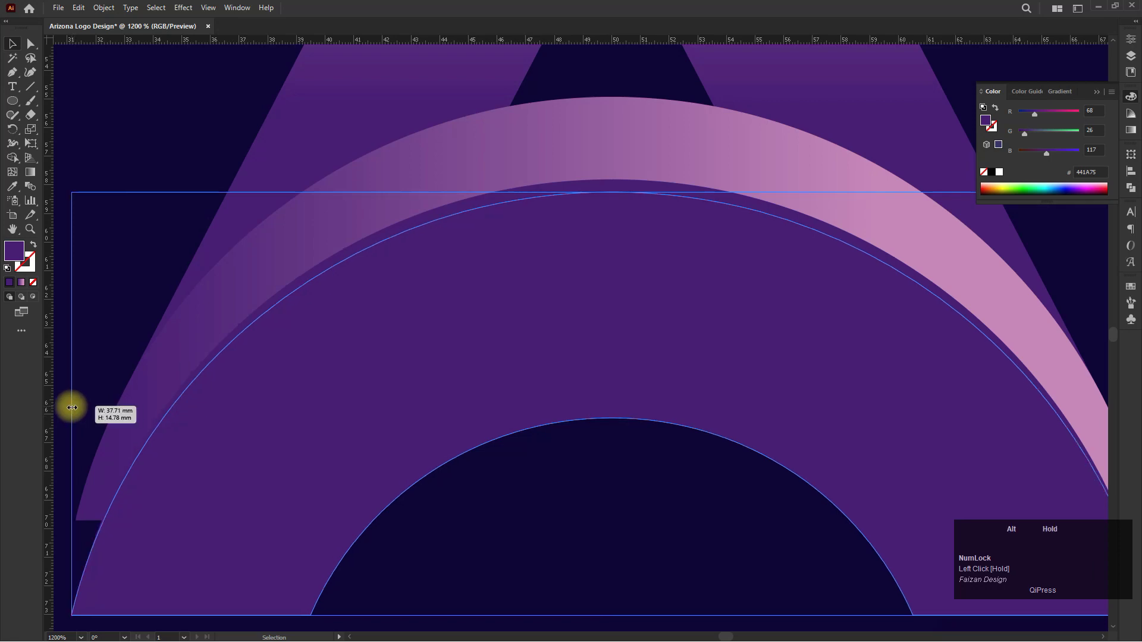
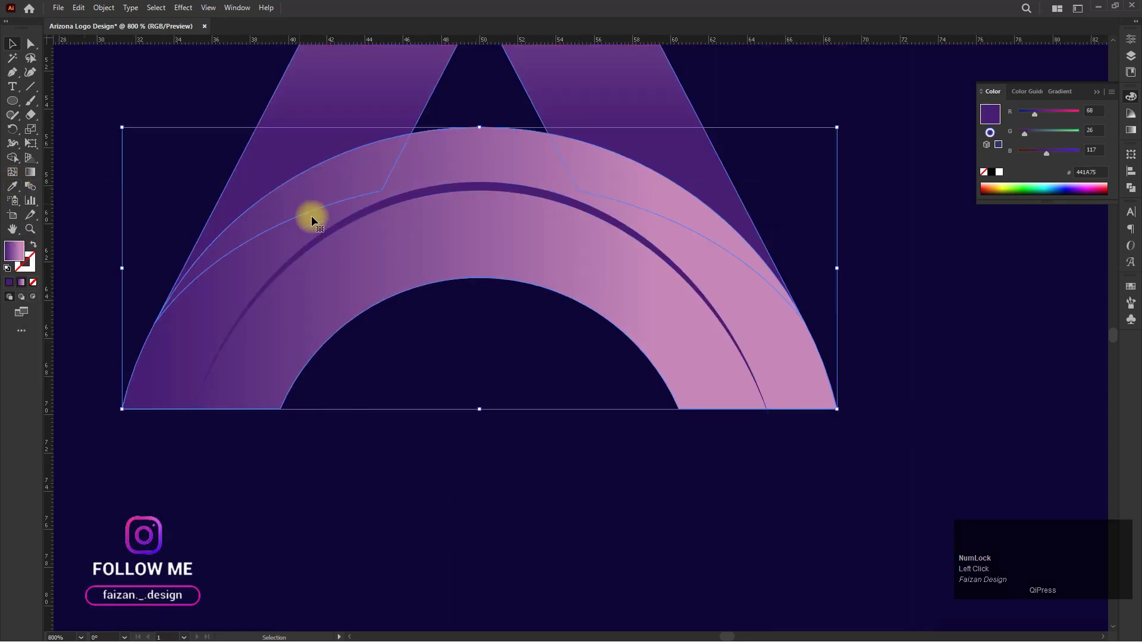
{"action": "left_click", "coordinate": [326, 235]}
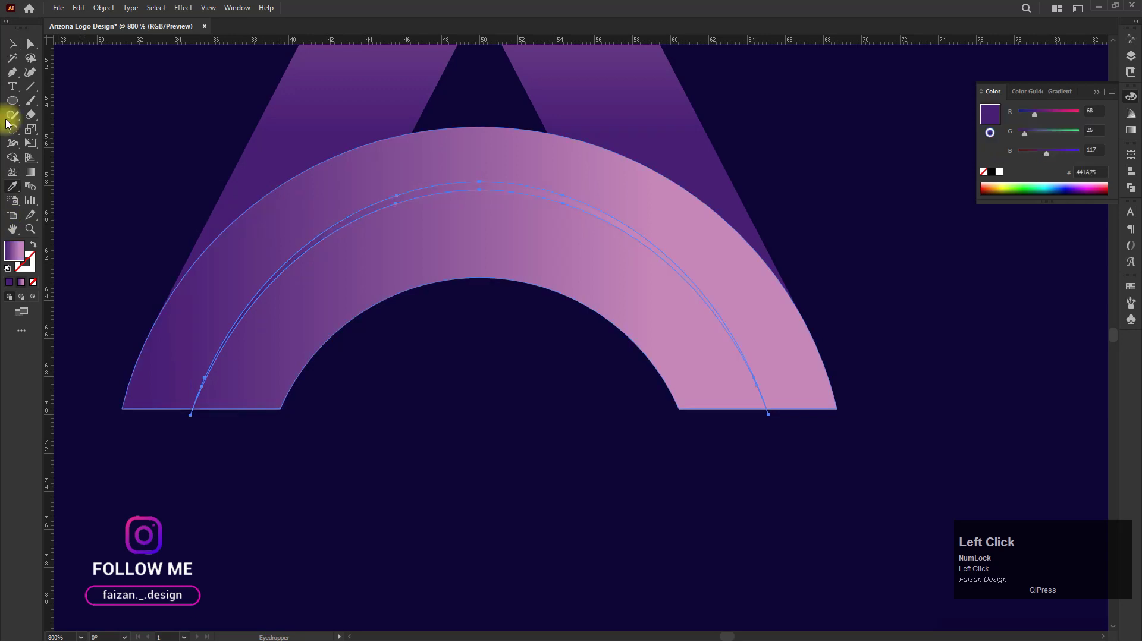
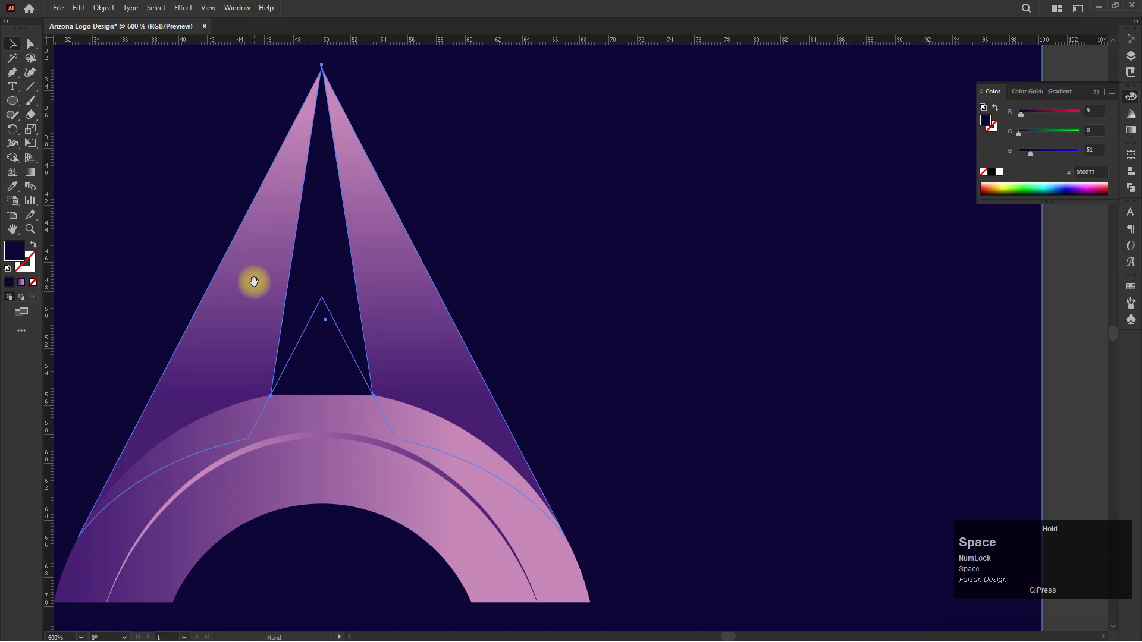
Step: Draw a narrow triangle inside the A with the Pen tool and give it a vertical gradient fill
{"action": "left_click", "coordinate": [26, 161]}
{"action": "left_click", "coordinate": [18, 156]}
{"action": "left_click", "coordinate": [342, 365]}
{"action": "left_click", "coordinate": [62, 77]}
{"action": "key", "text": "space"}
{"action": "left_click", "coordinate": [202, 153]}
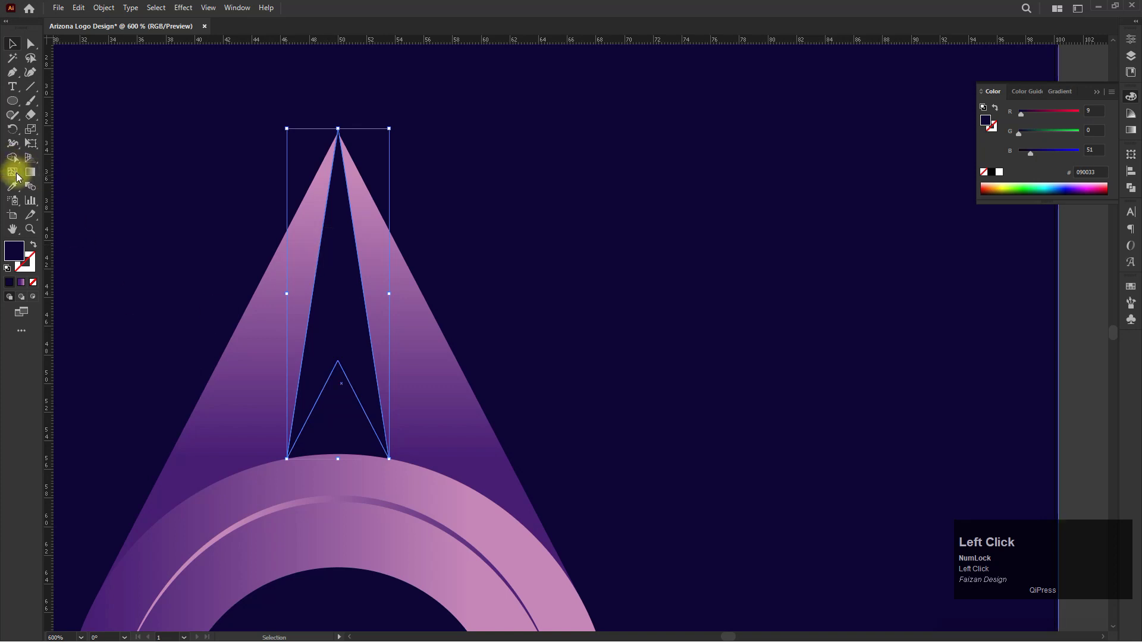
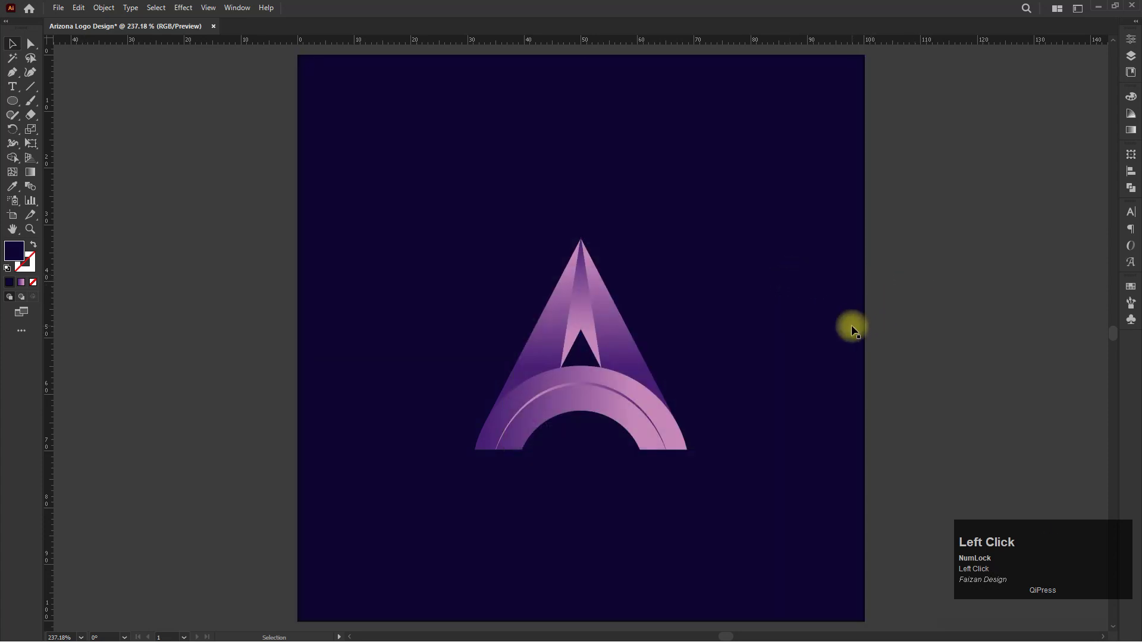
Step: Zoom in on the logo and clear the selection before adding text below it
{"action": "scroll", "scroll_direction": "up", "scroll_amount": 3}
{"action": "key", "text": "space"}
{"action": "left_click", "coordinate": [758, 458]}
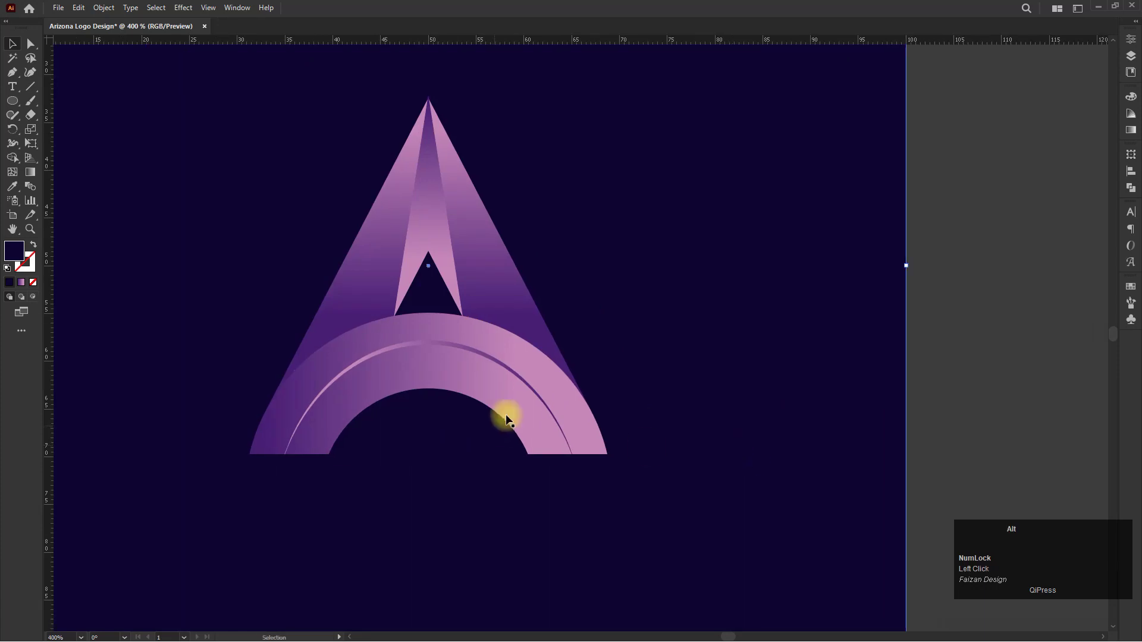
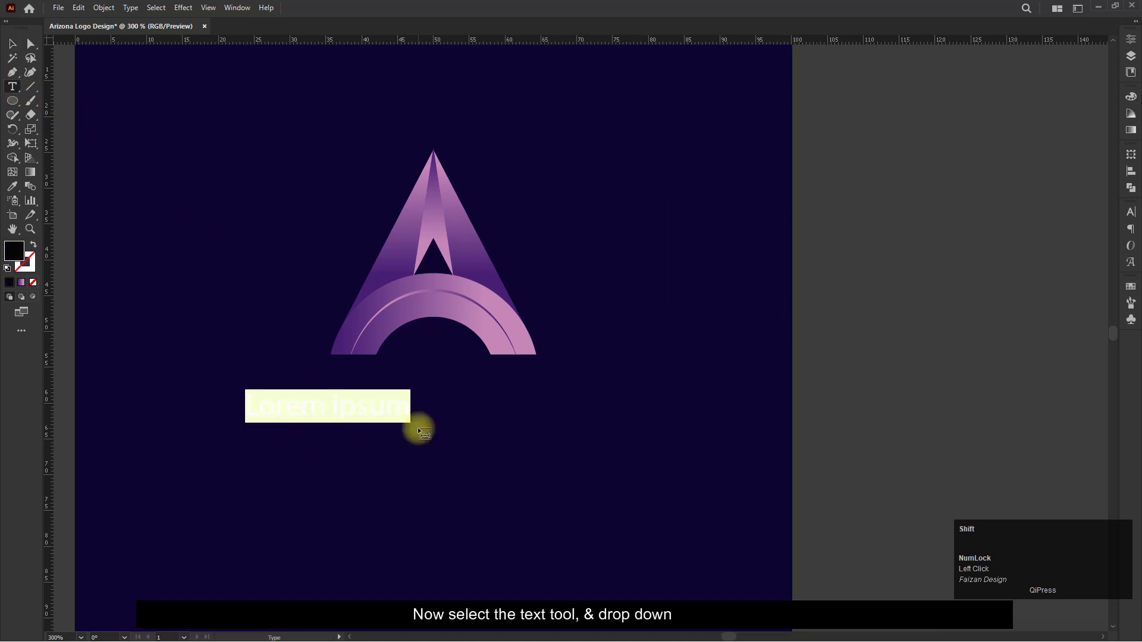
Step: Replace the placeholder words with ARIZONA and select the whole word
{"action": "key", "text": "shift+a"}
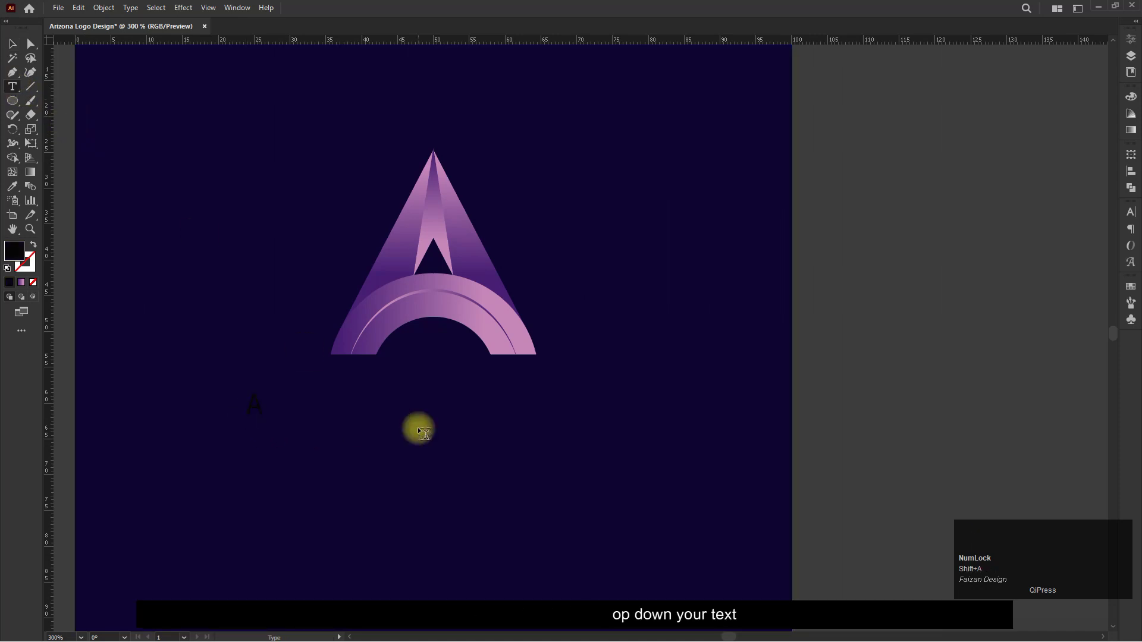
{"action": "key", "text": "Caps_Lock"}
{"action": "type", "text": "rizona"}
{"action": "key", "text": "ctrl+a"}
Step: Set ARIZONA in Poppins Bold from the font list
{"action": "left_click", "coordinate": [1134, 39]}
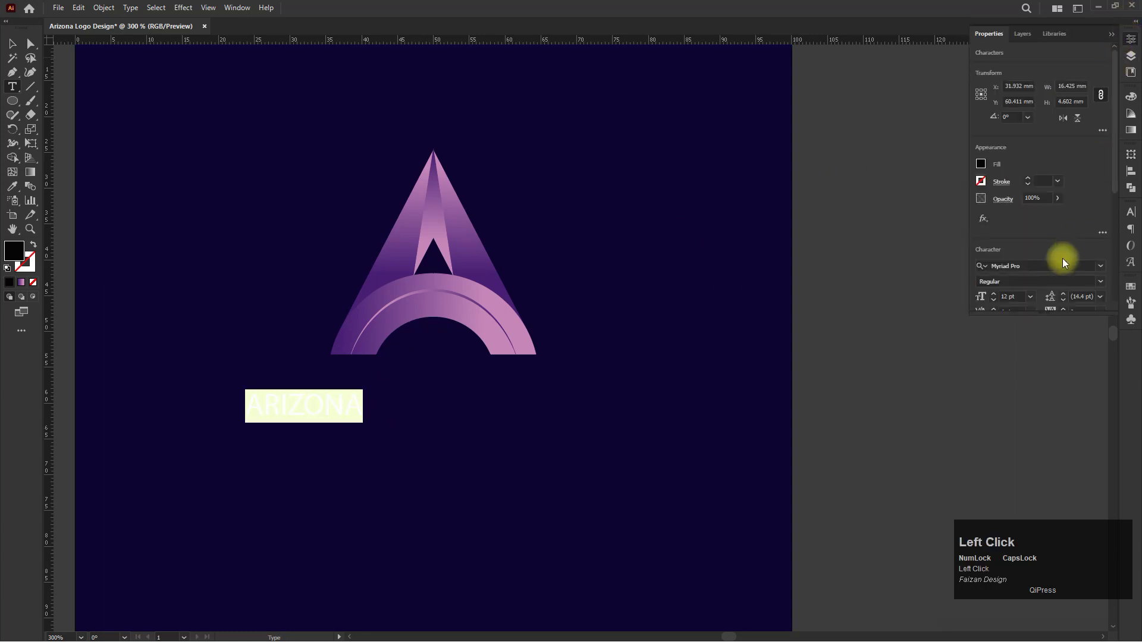
{"action": "type", "text": "po"}
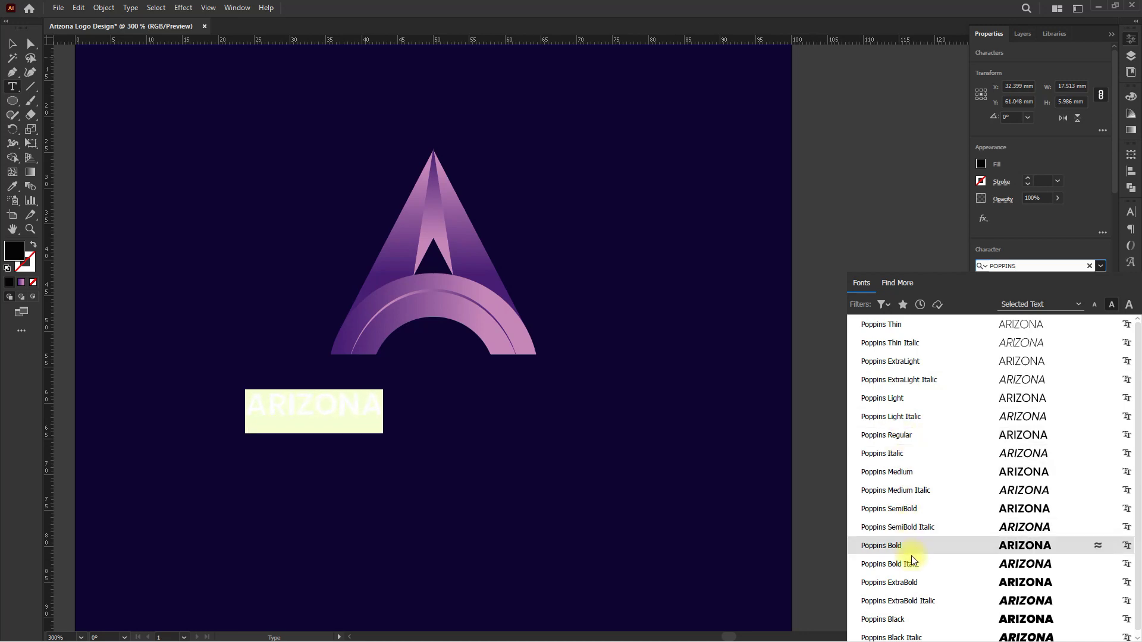
{"action": "left_click", "coordinate": [912, 548]}
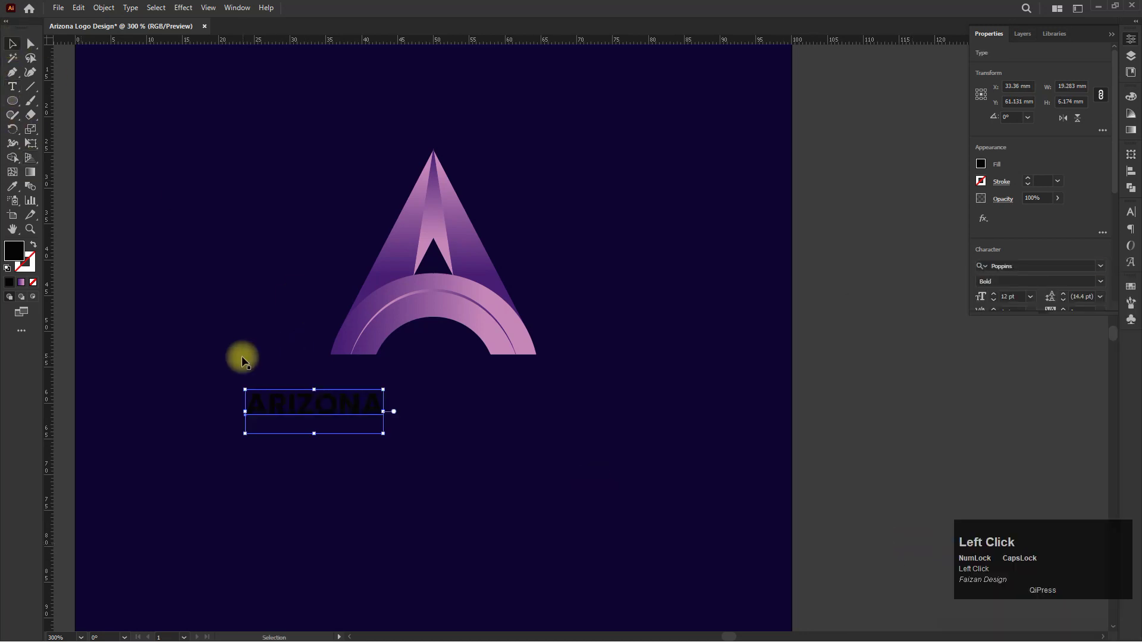
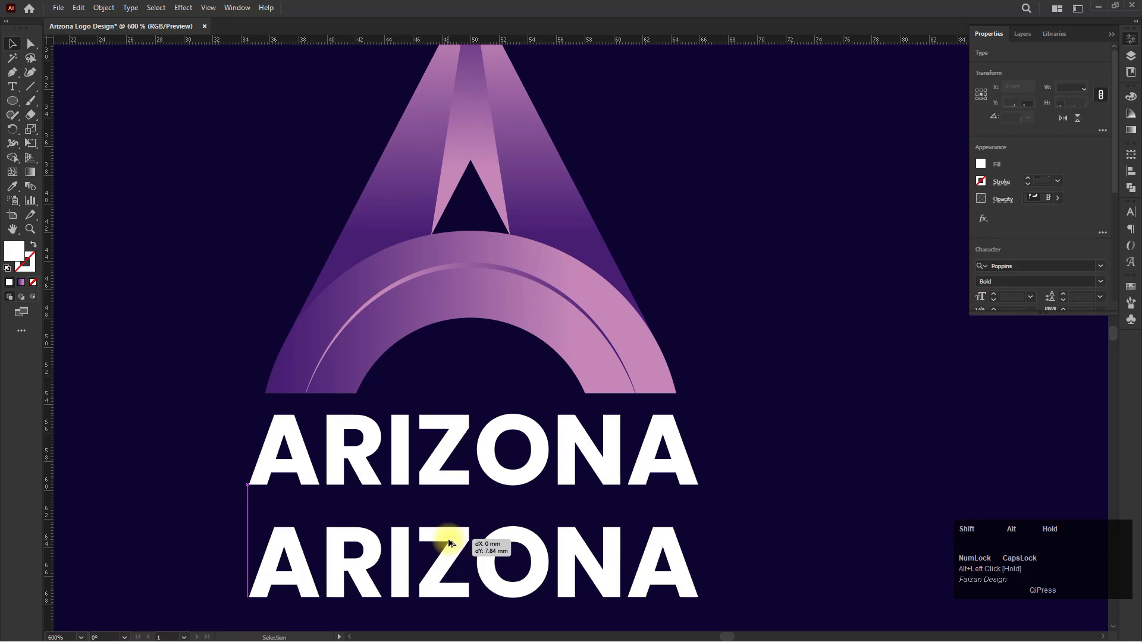
Step: Select the duplicated ARIZONA line's text to rewrite it as the tagline
{"action": "key", "text": "ctrl+a"}
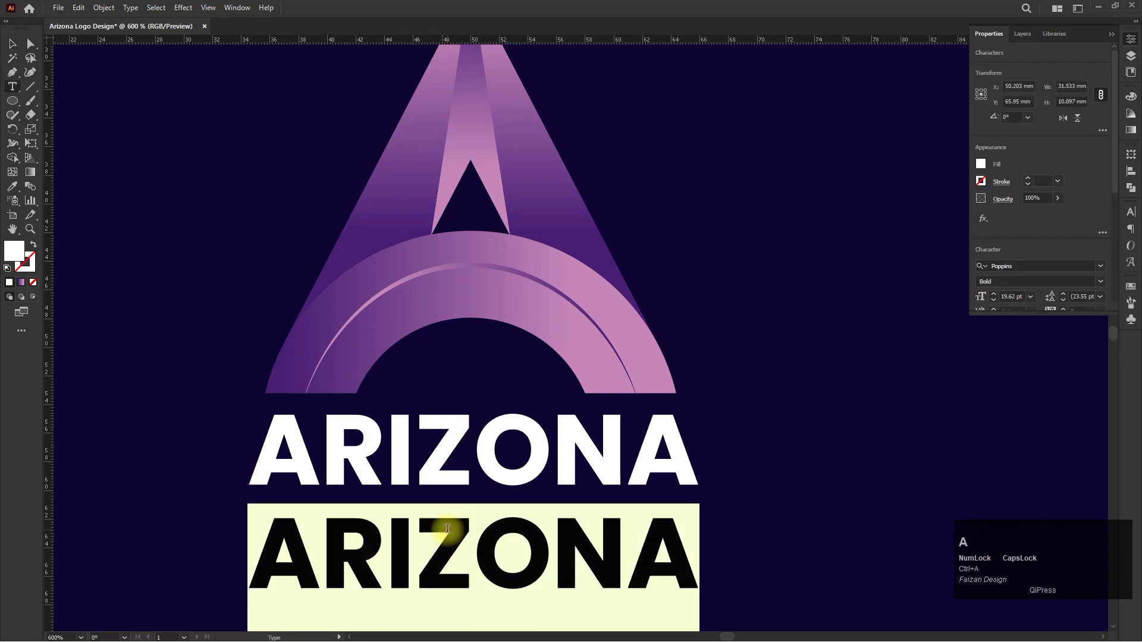
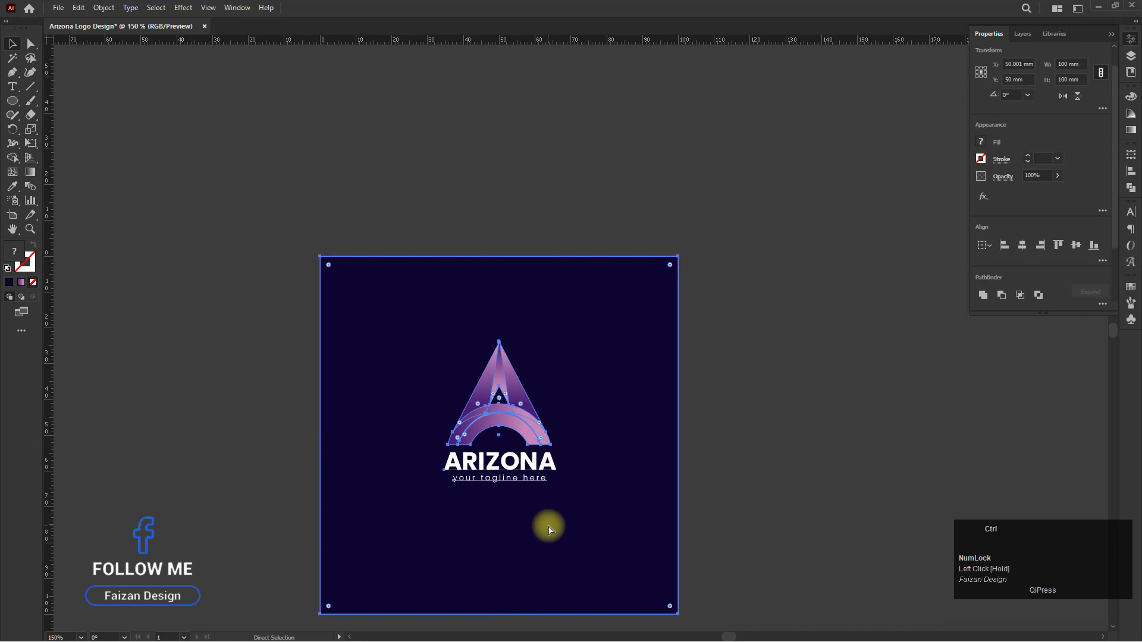
{"action": "key", "text": "ctrl+g"}
{"action": "left_click", "coordinate": [1026, 248]}
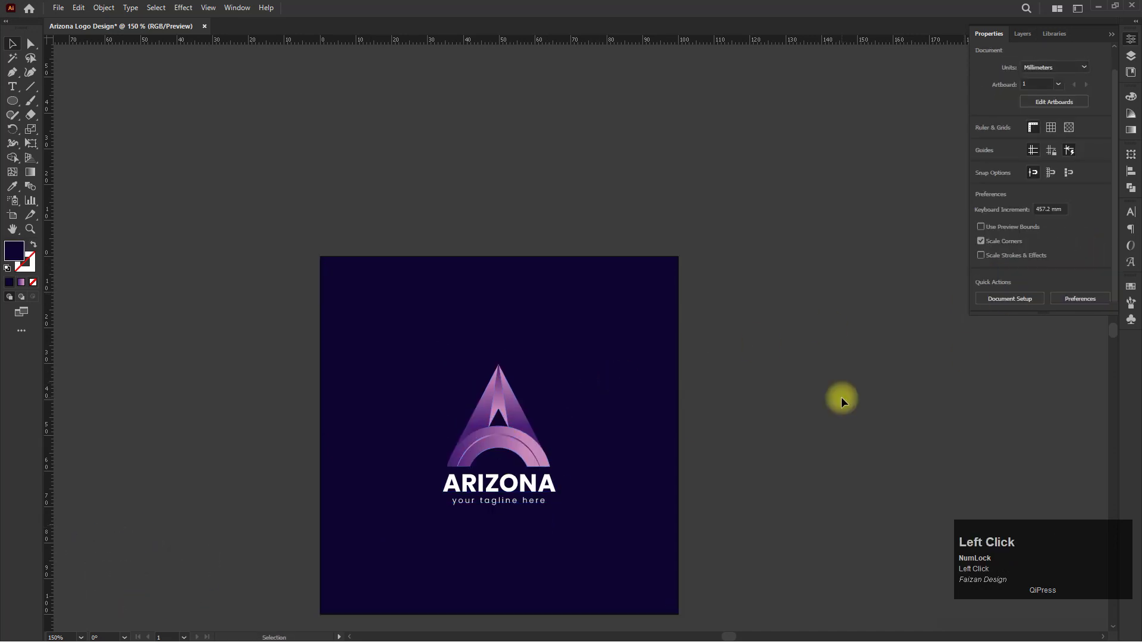